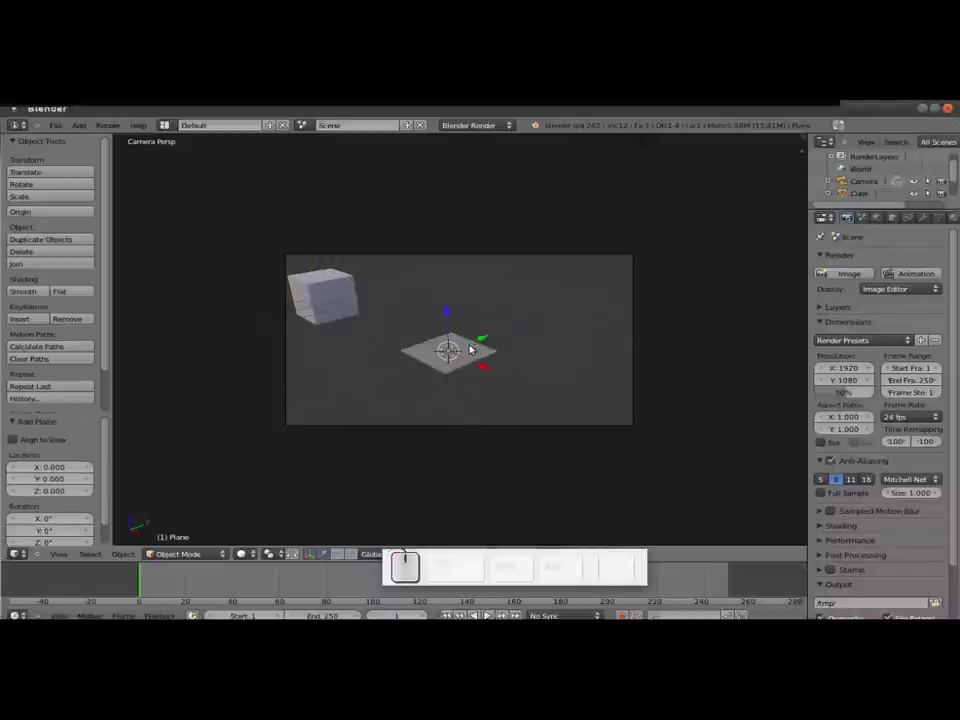
# - Scale the plane into a large floor and move the cube to its back-left corner
pyautogui.press('s')
pyautogui.click(591, 399)
pyautogui.click(322, 276)
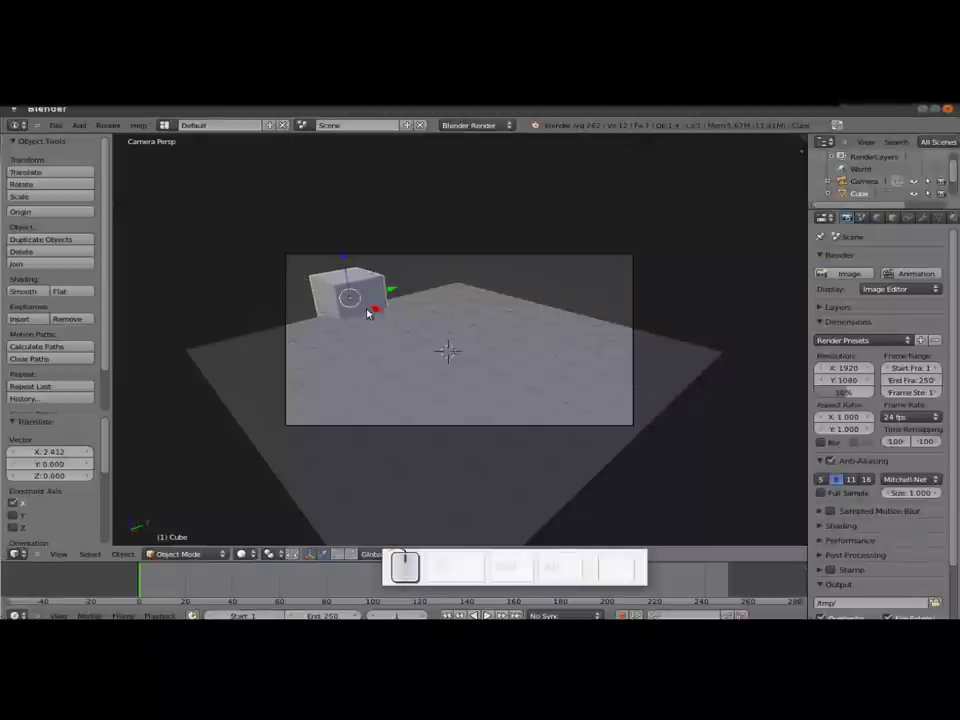
pyautogui.moveTo(351, 273); pyautogui.dragTo(373, 299)
pyautogui.moveTo(378, 295); pyautogui.dragTo(605, 355)
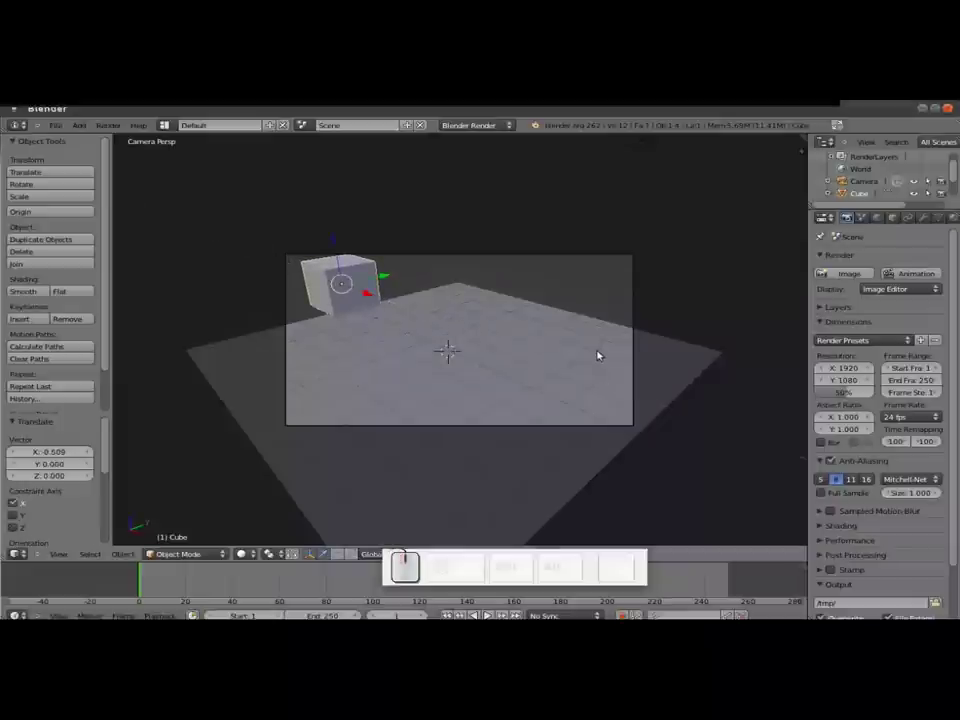
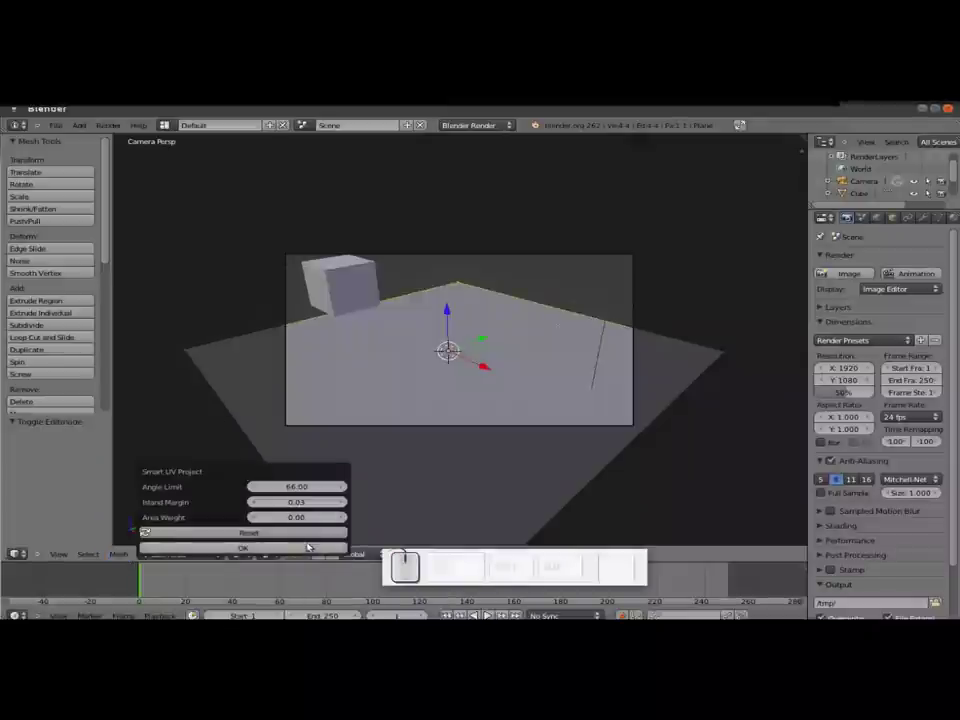
# - Apply Smart UV Project to the plane and return to Object Mode
pyautogui.click(309, 546)
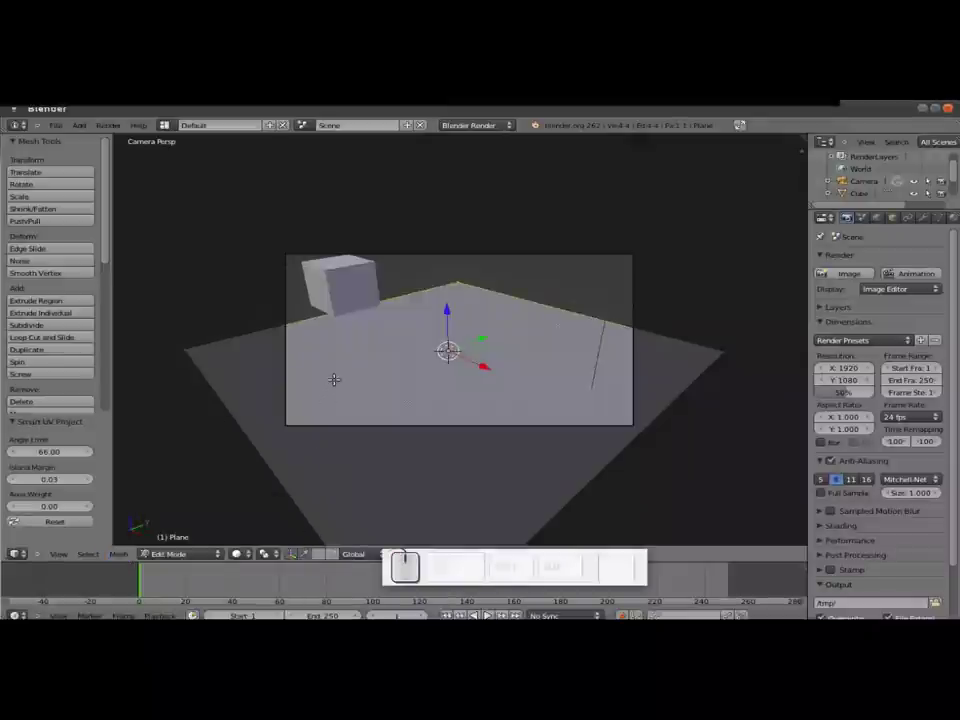
pyautogui.press('Tab')
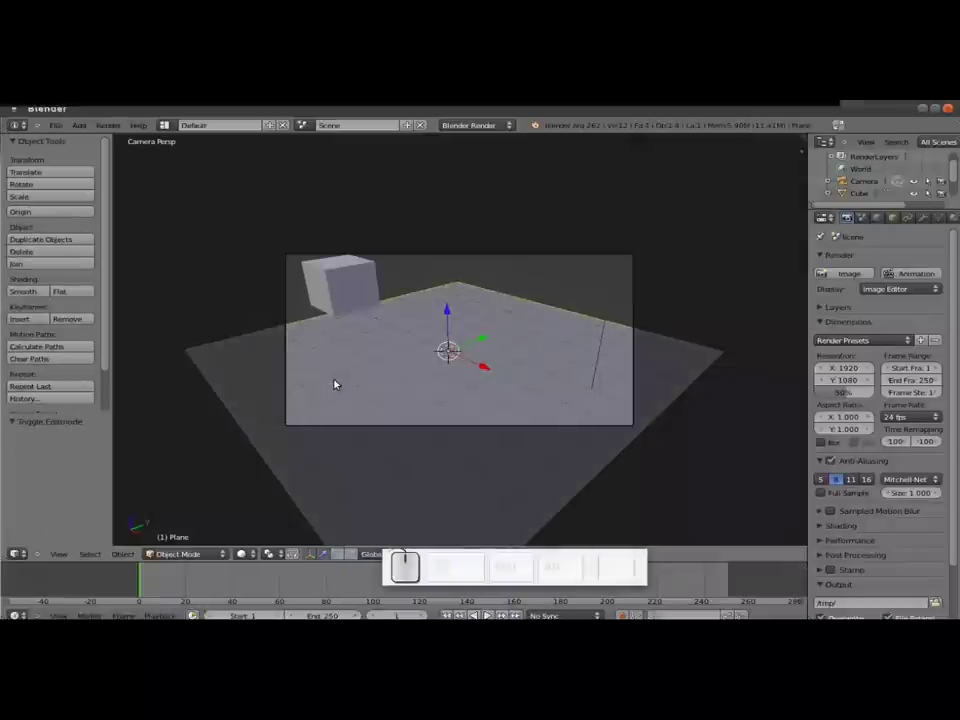
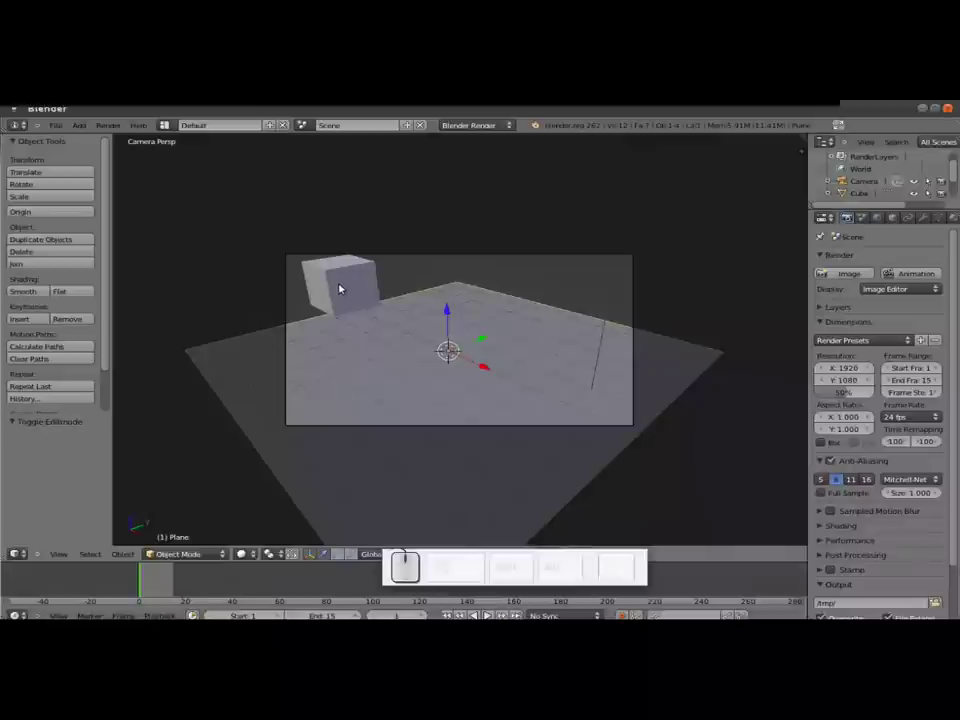
# - Keyframe the cube's location at frame 1, then slide it to the plane's right side for frame 15
pyautogui.rightClick(340, 288)
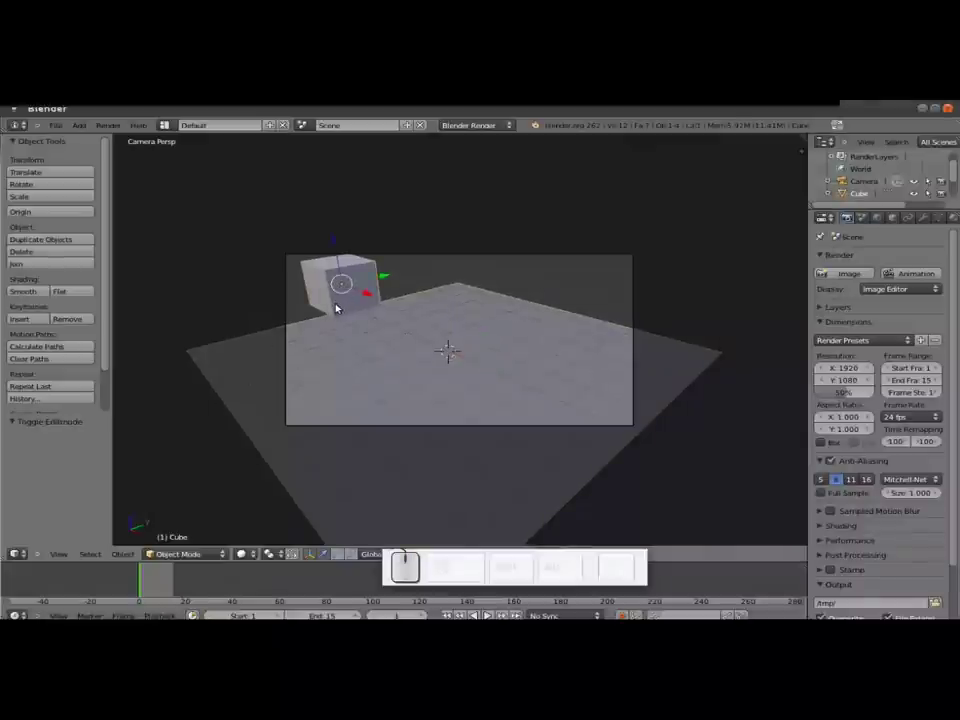
pyautogui.press('i')
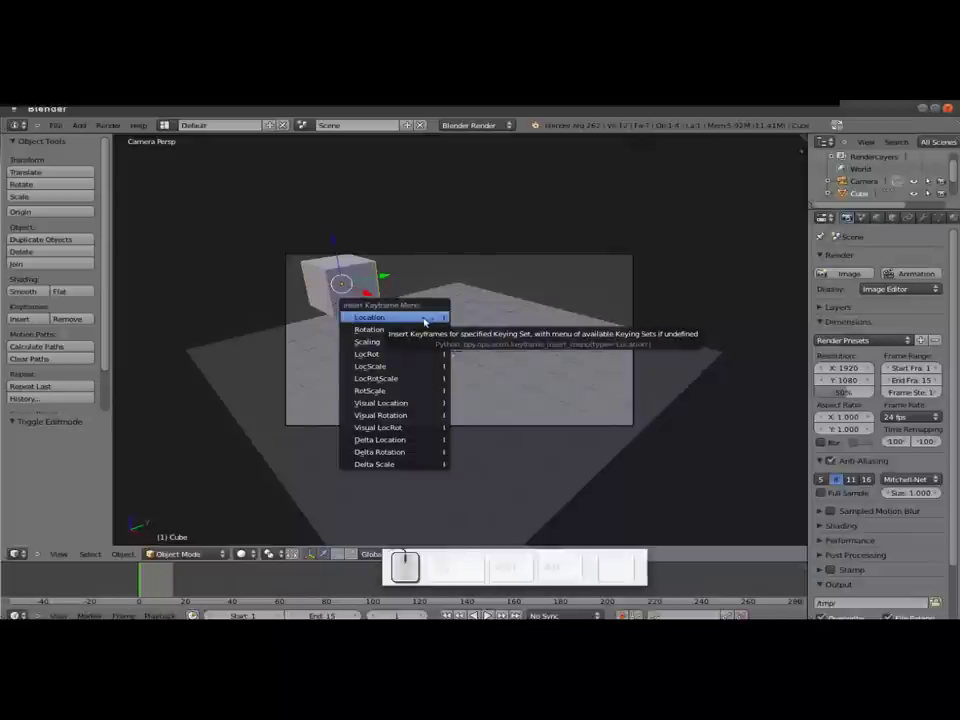
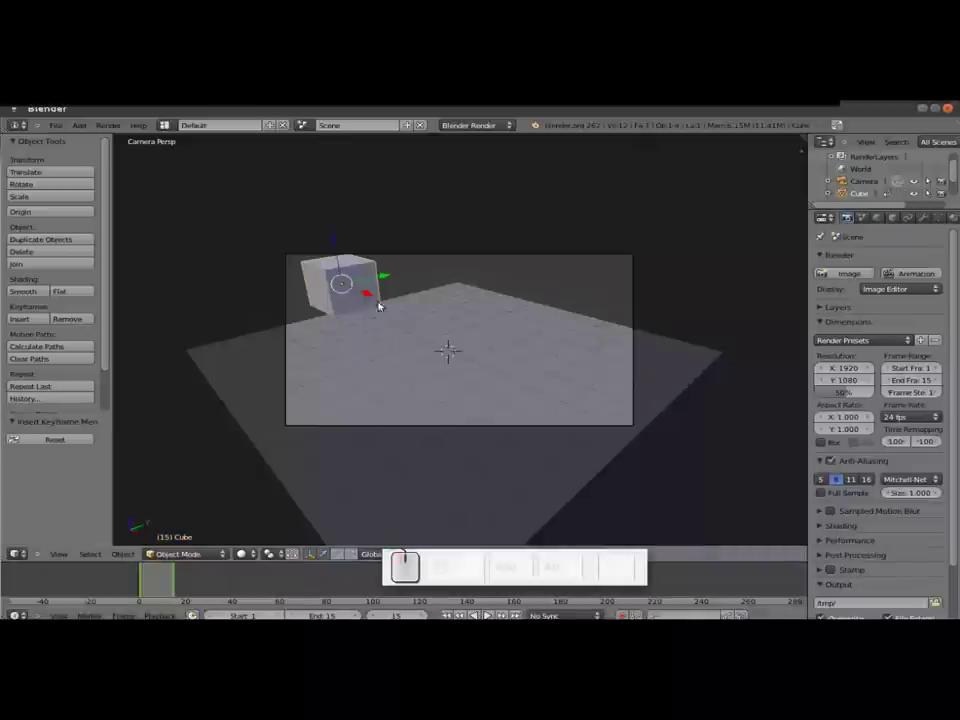
pyautogui.moveTo(366, 293); pyautogui.dragTo(560, 344)
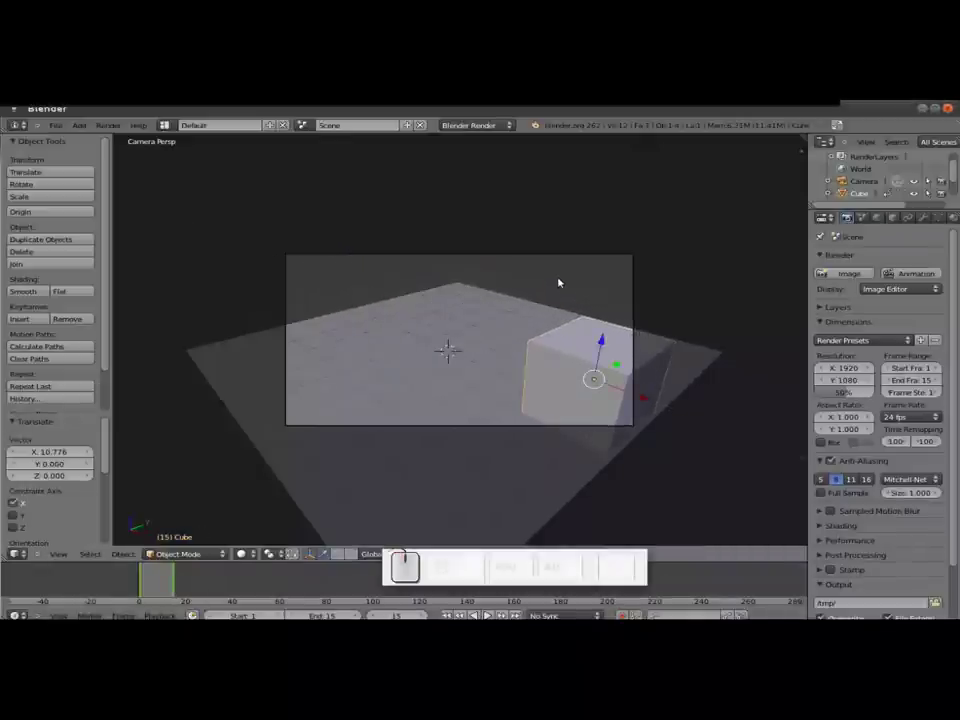
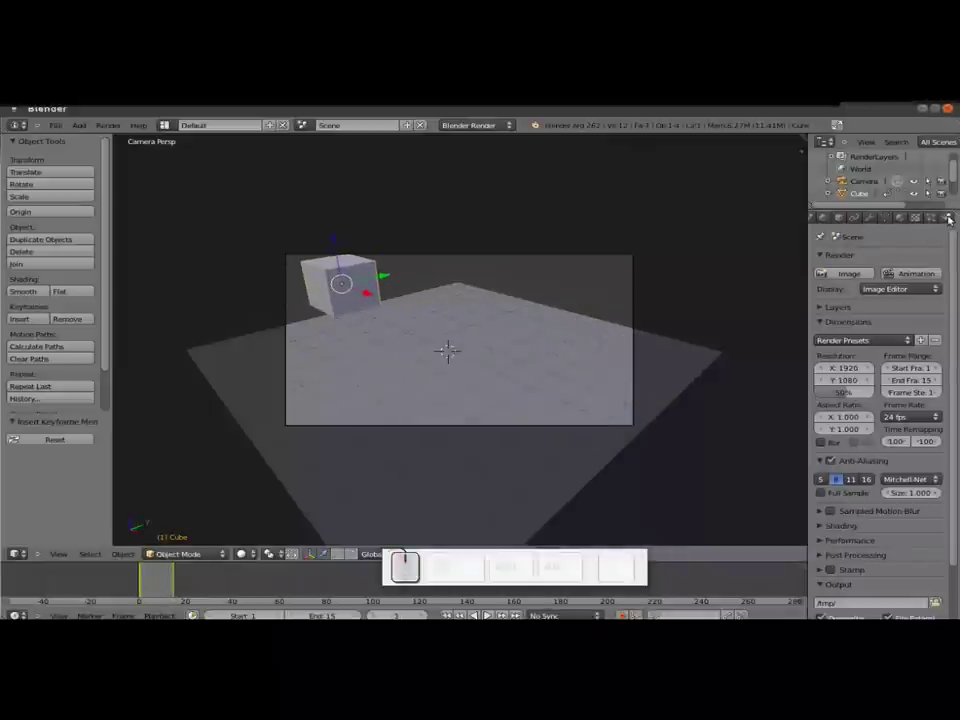
# - Enable Dynamic Paint in the cube's Physics settings
pyautogui.click(950, 218)
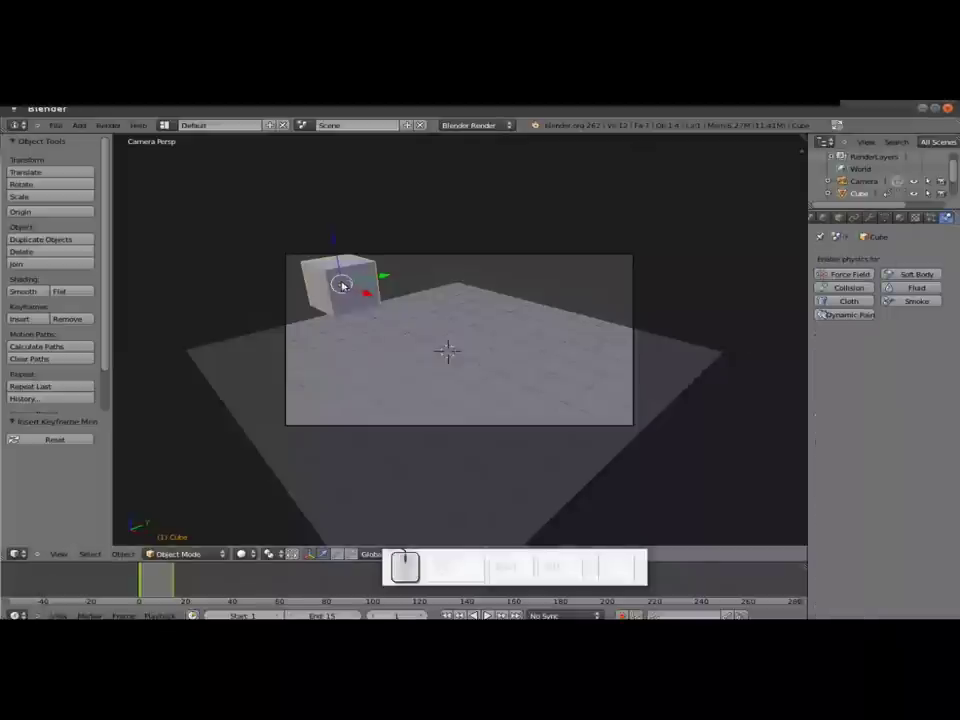
pyautogui.click(844, 316)
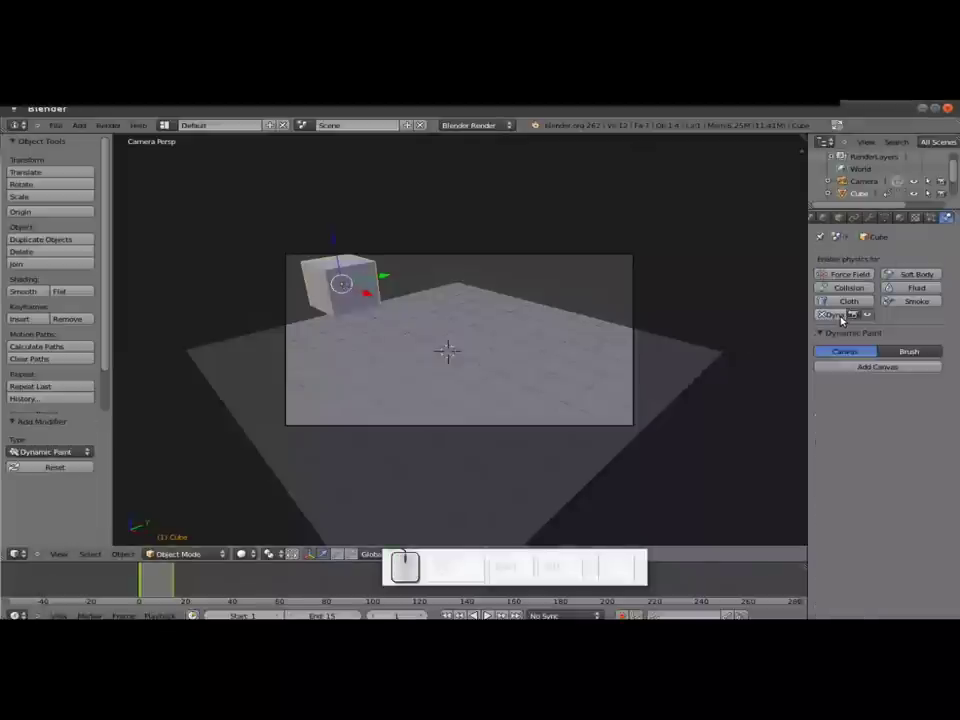
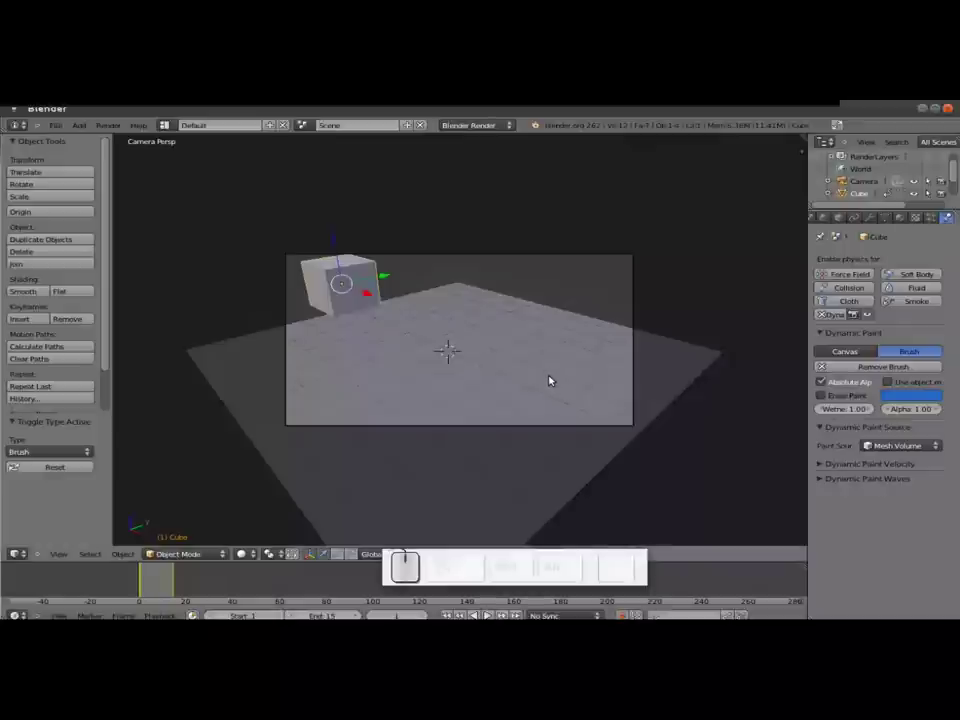
# - Make the plane a Dynamic Paint canvas storing its paint as an image sequence
pyautogui.rightClick(552, 375)
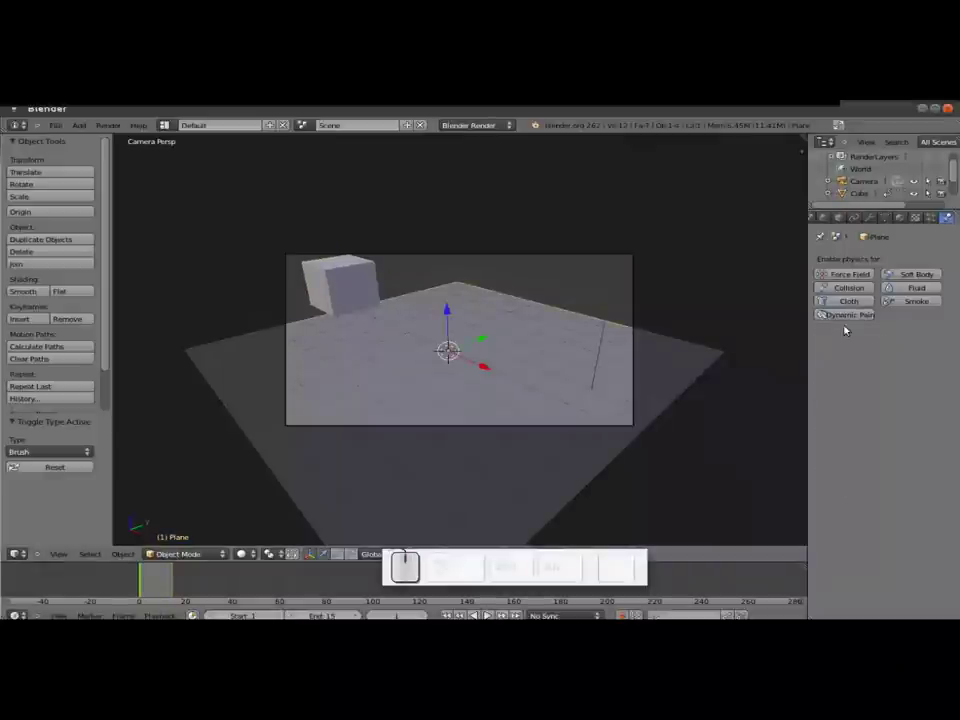
pyautogui.click(848, 317)
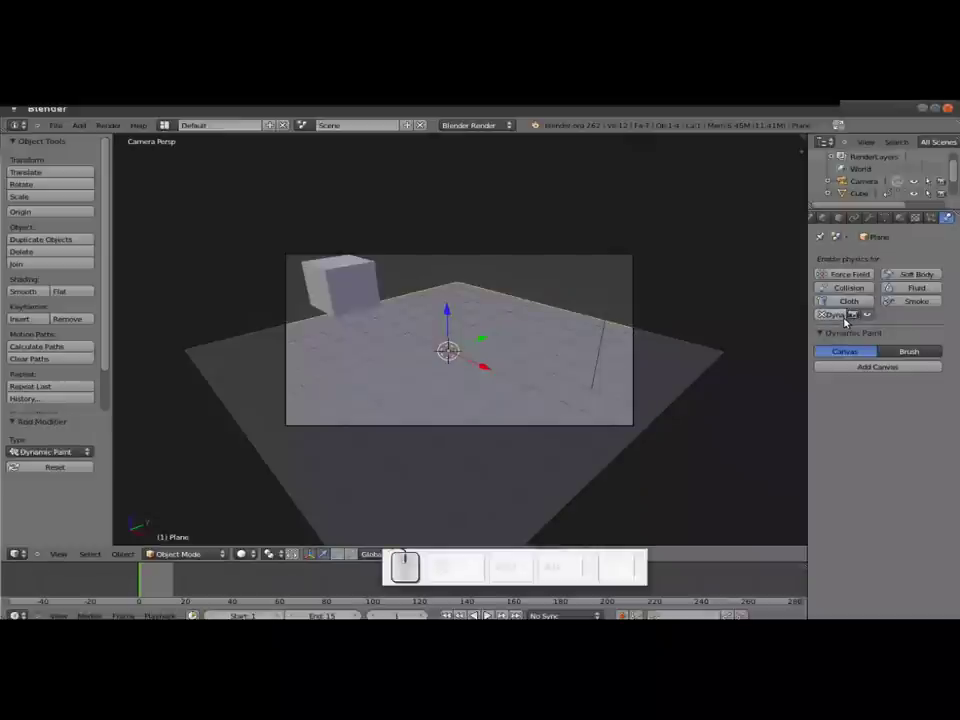
pyautogui.click(841, 353)
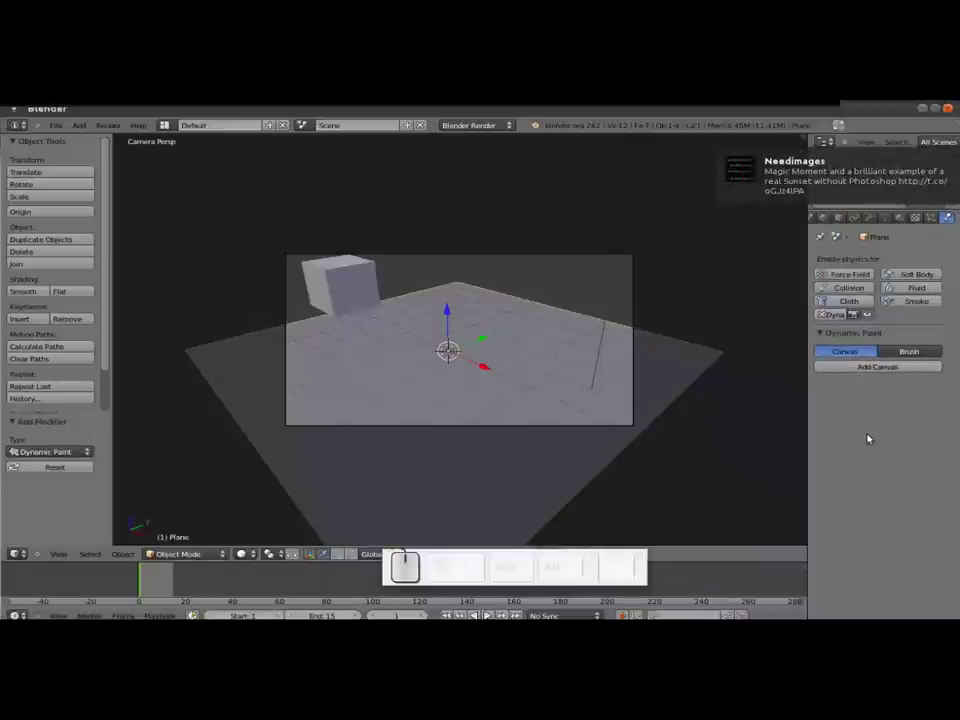
pyautogui.click(858, 367)
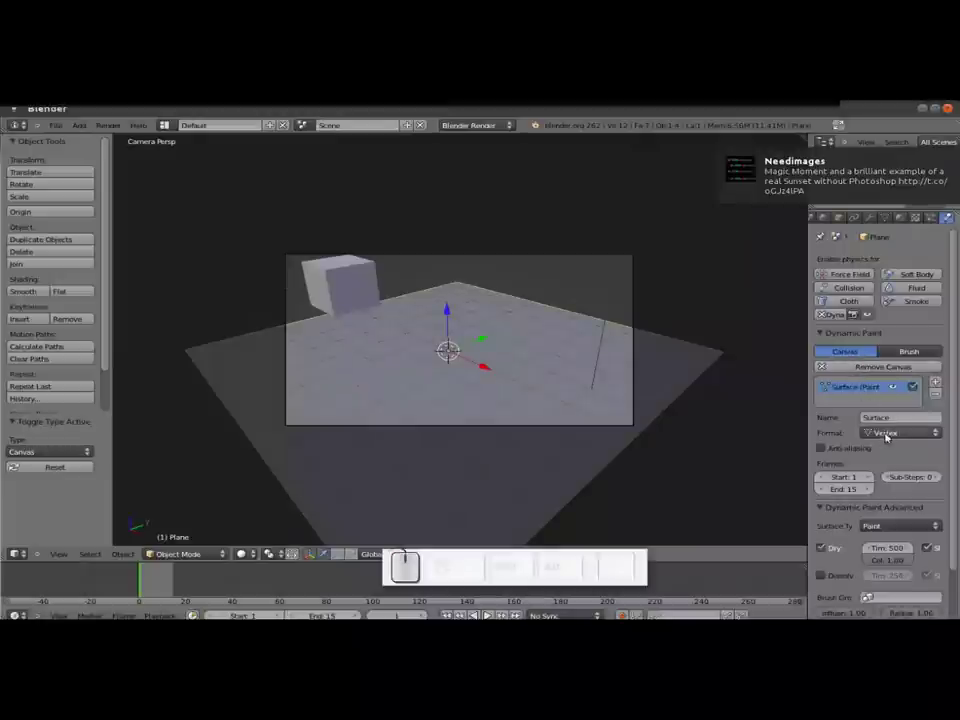
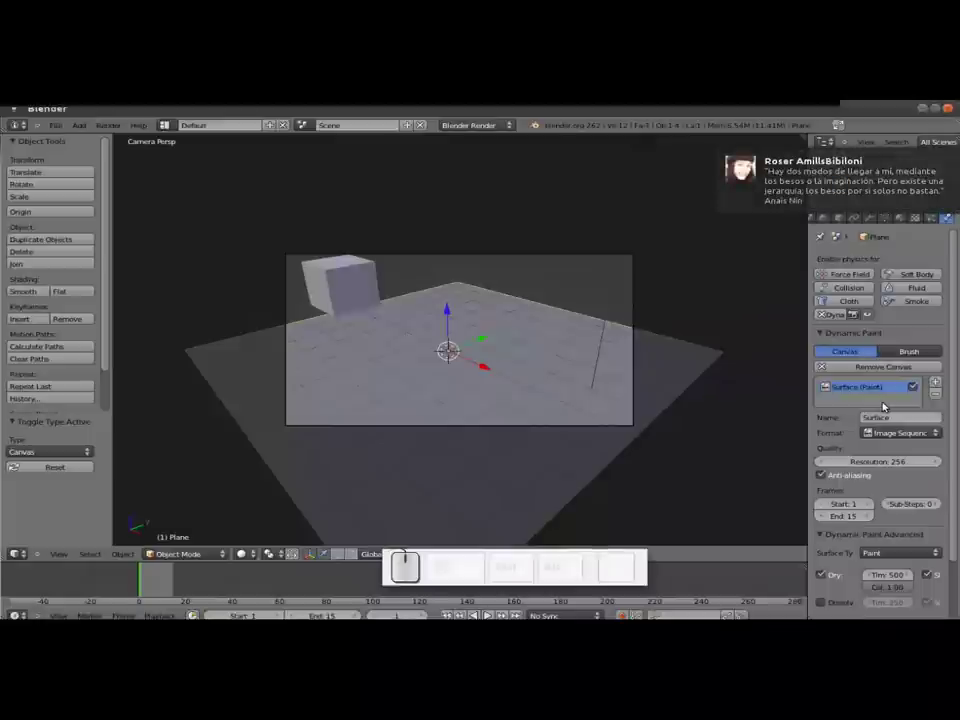
# - Point the paintmap output to the blender paint folder and bake the image sequence
pyautogui.scroll(-3)
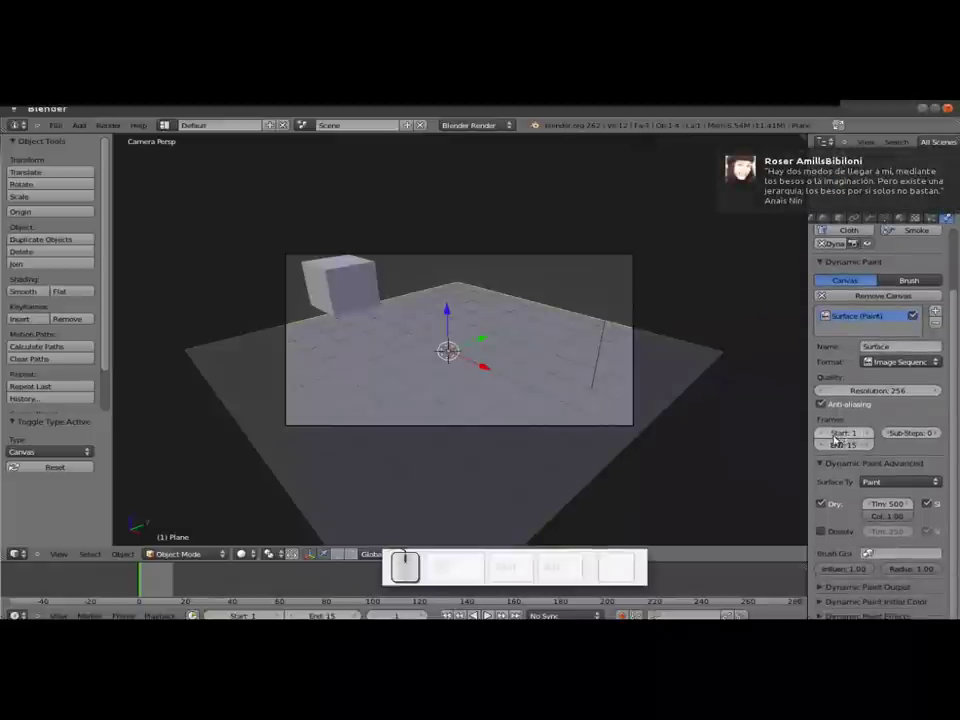
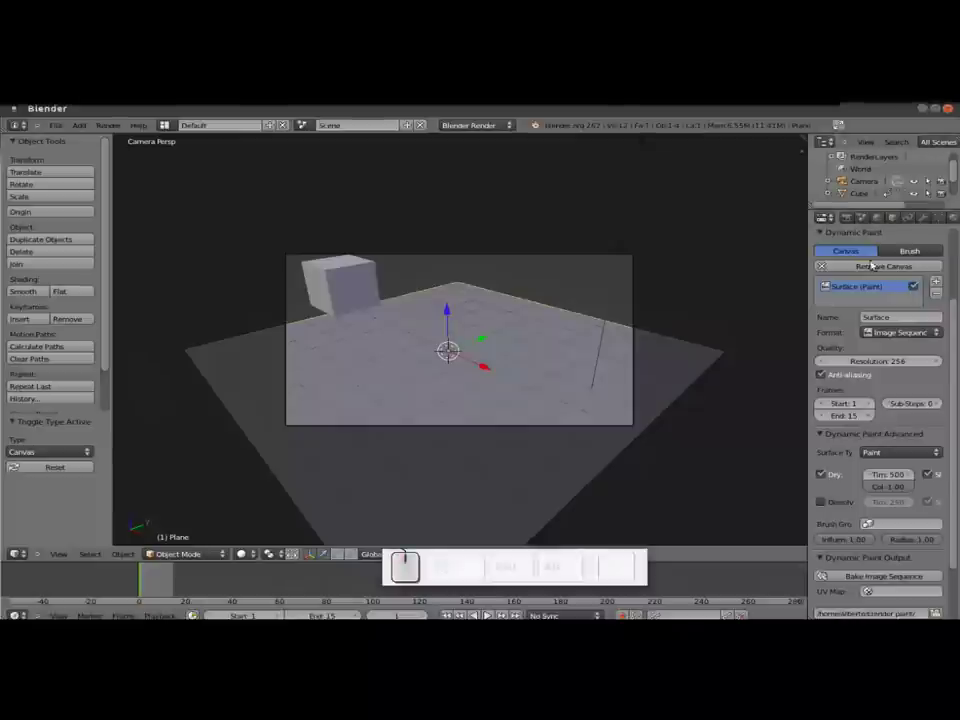
pyautogui.scroll(-3)
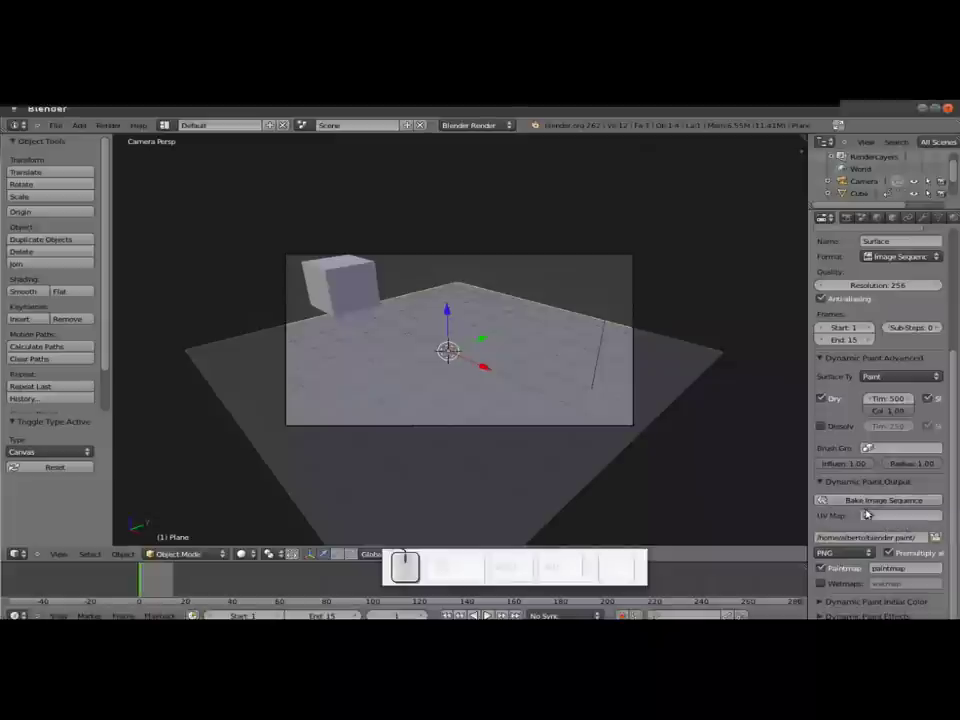
pyautogui.press('space')
pyautogui.press('Escape')
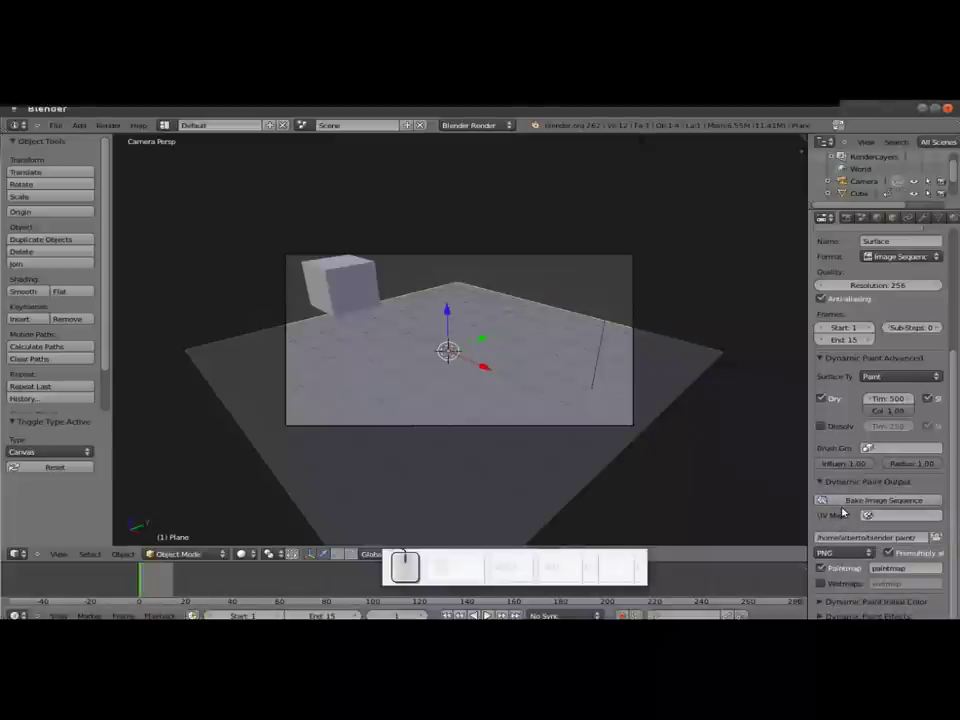
pyautogui.click(849, 497)
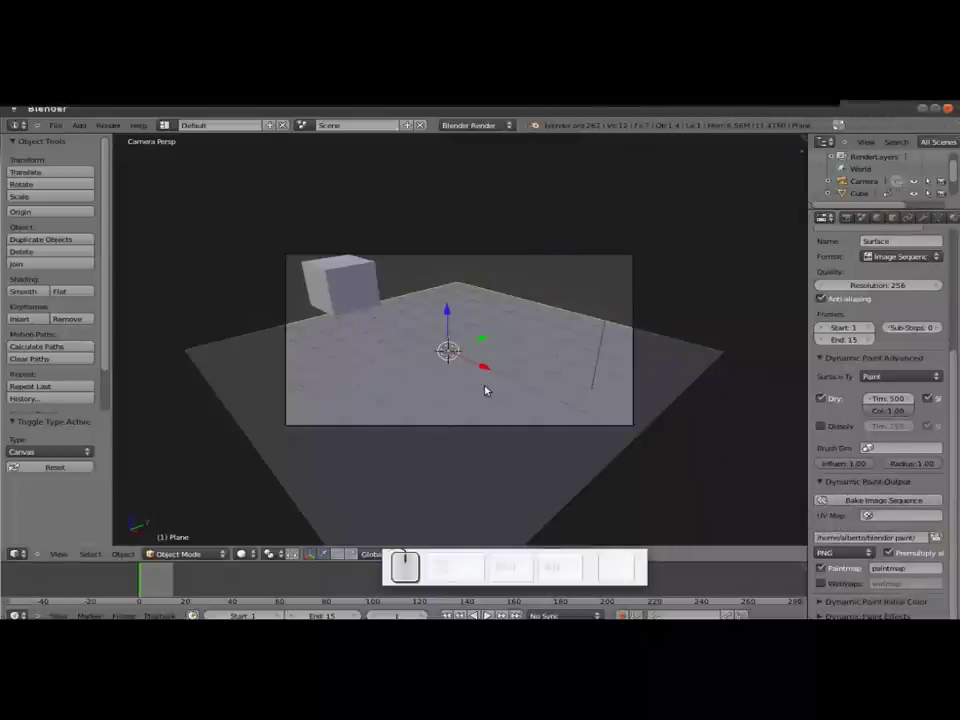
# - Add a new Image or Movie texture to the plane's material loading paintmap0001.png
pyautogui.rightClick(488, 385)
pyautogui.rightClick(421, 393)
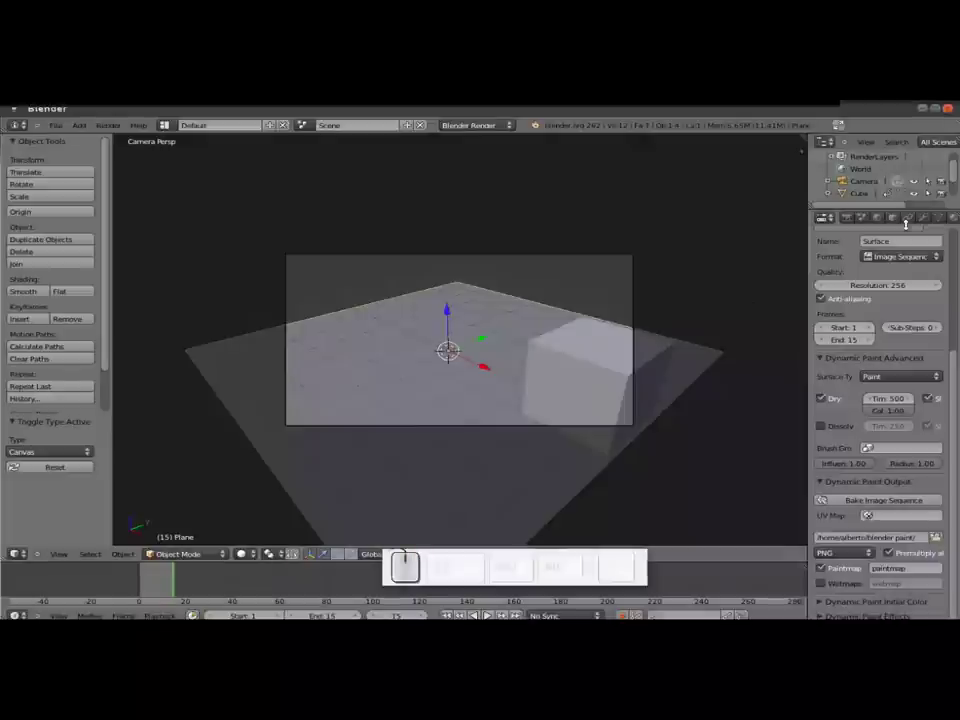
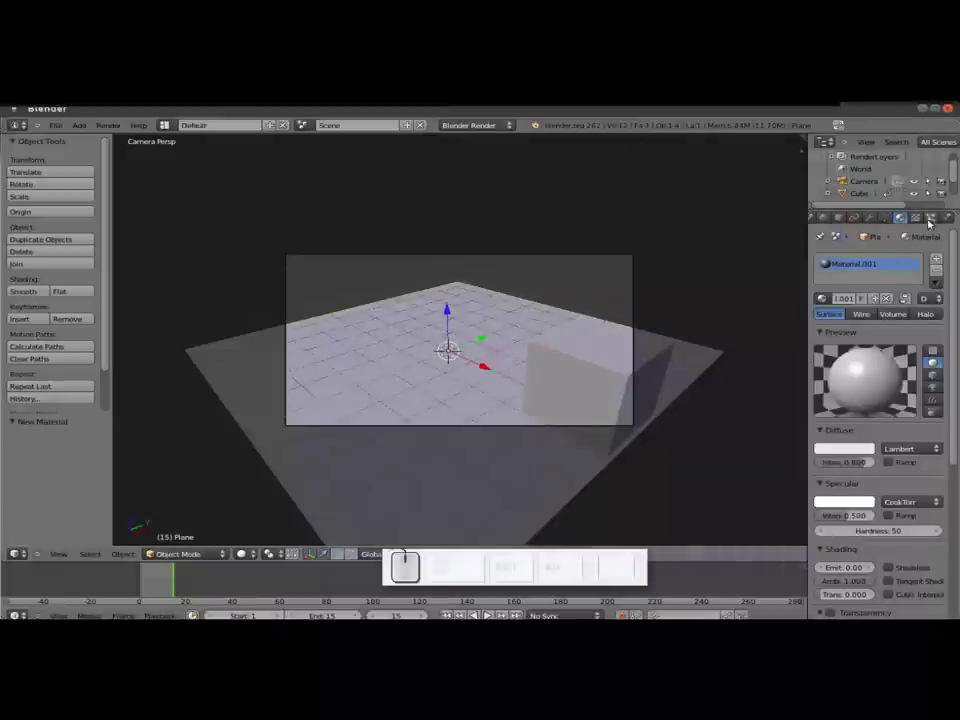
pyautogui.click(921, 219)
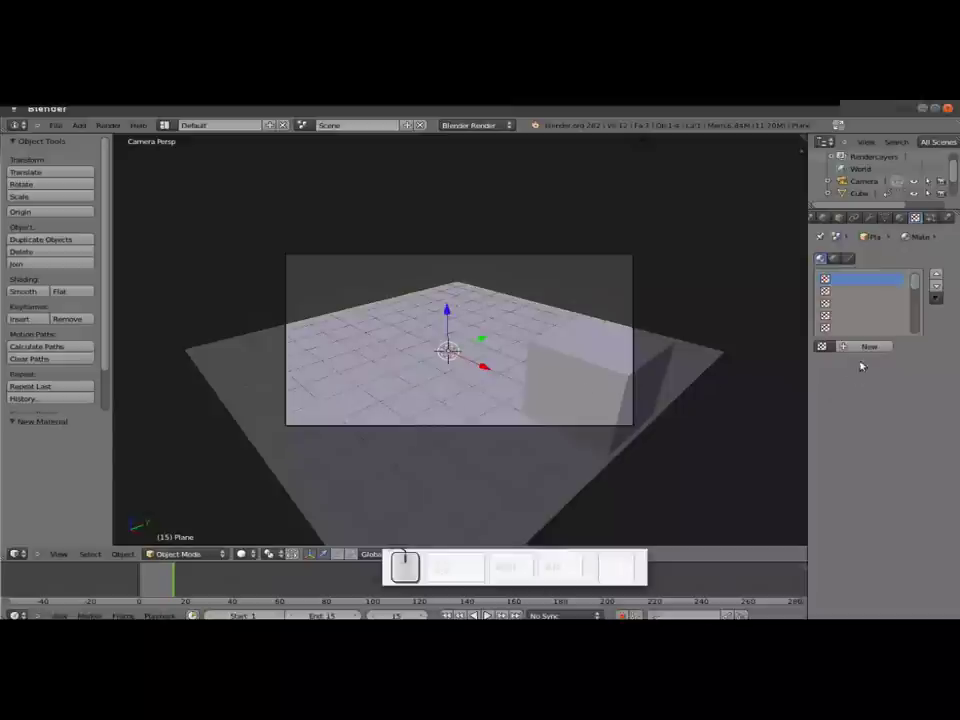
pyautogui.click(867, 350)
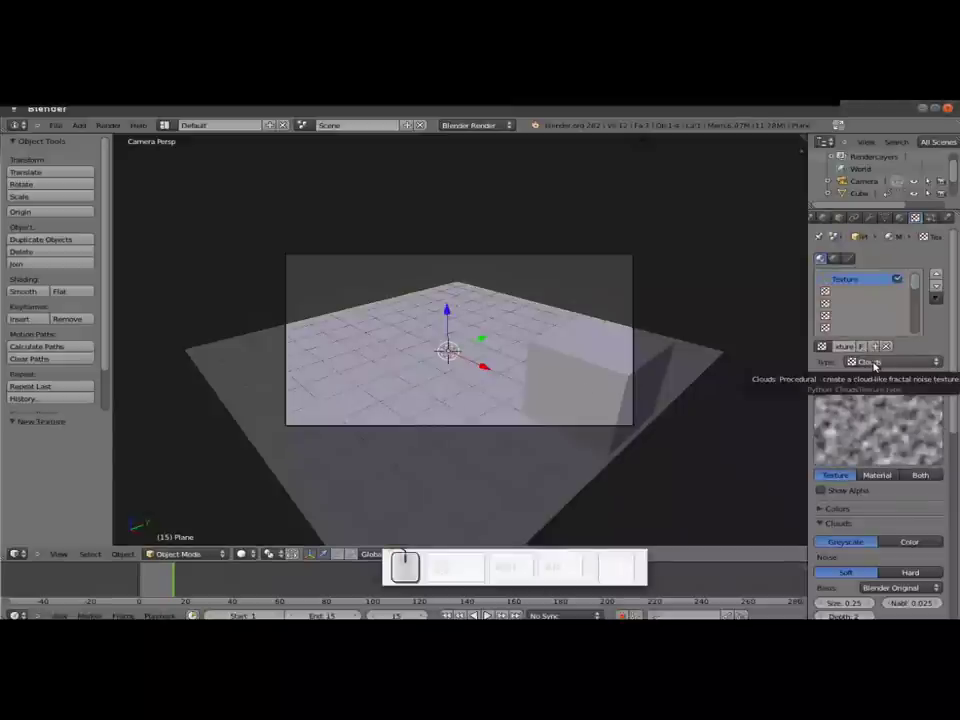
pyautogui.click(877, 362)
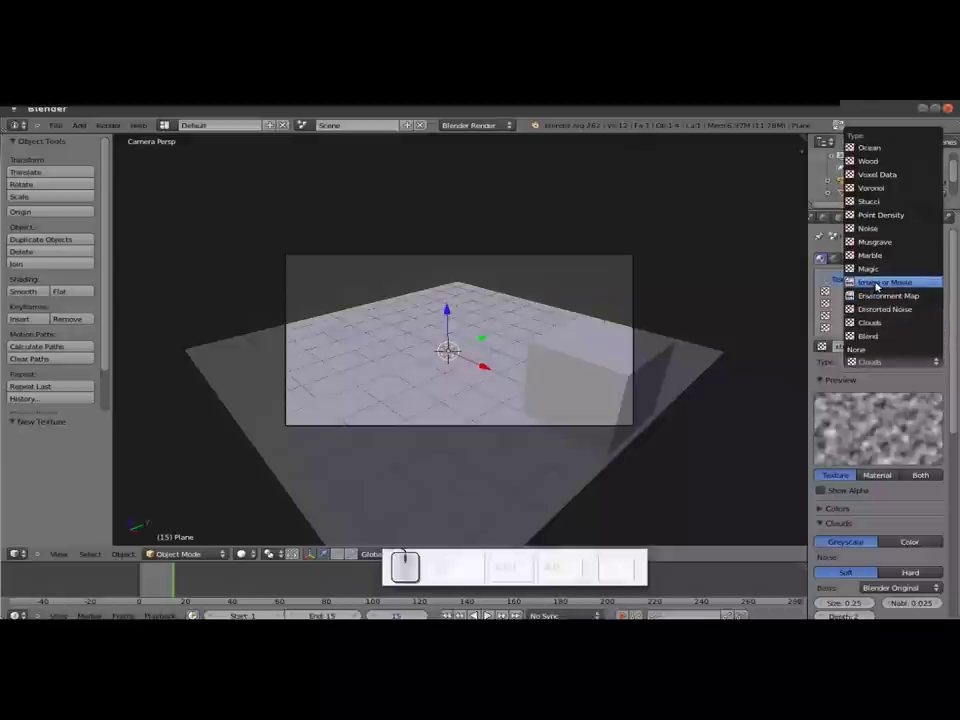
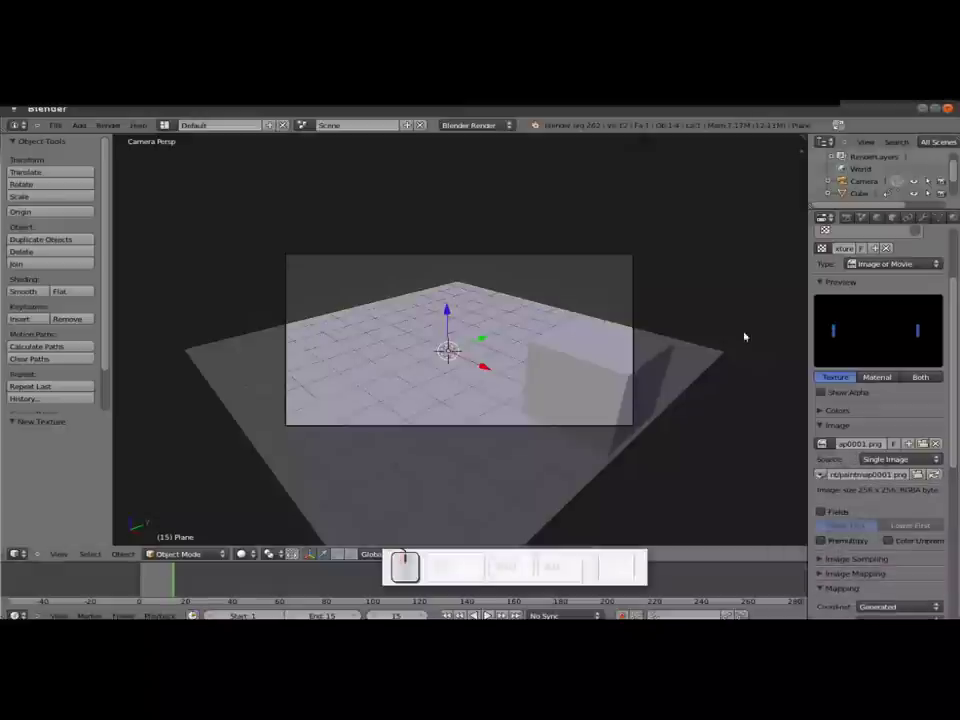
pyautogui.click(885, 459)
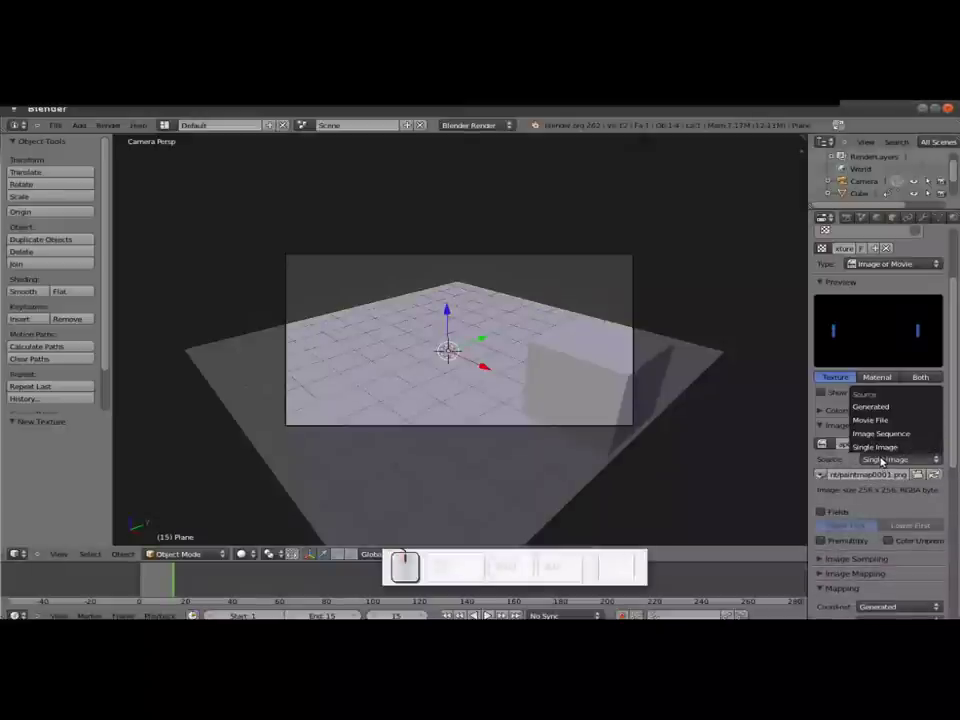
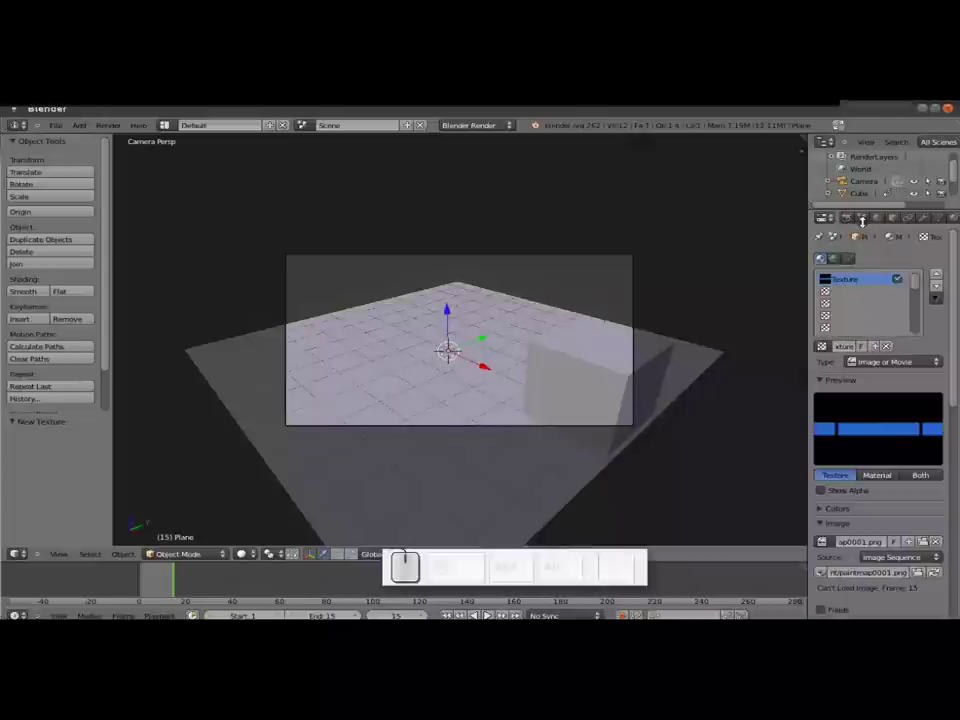
# - Set the render output path to the blender paint folder for the 15-frame animation
pyautogui.click(853, 216)
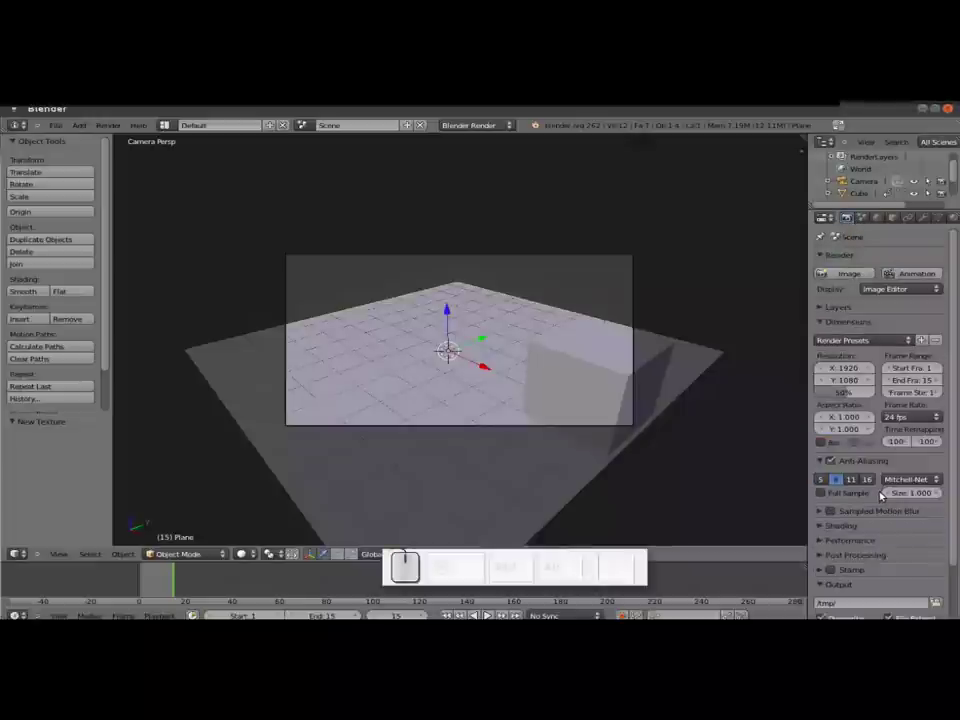
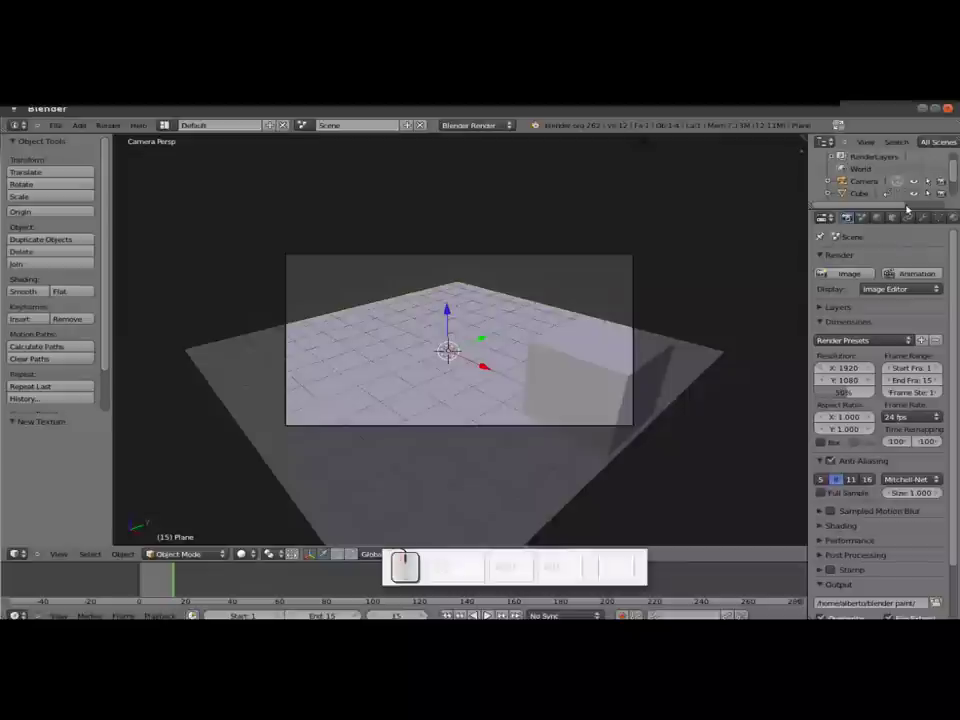
pyautogui.scroll(-3)
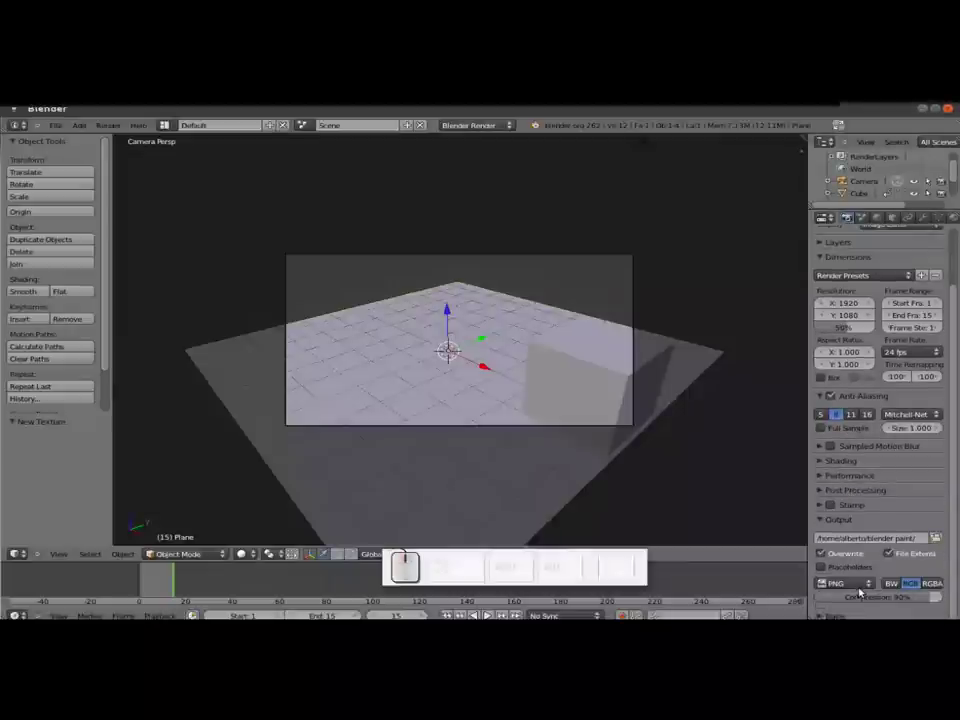
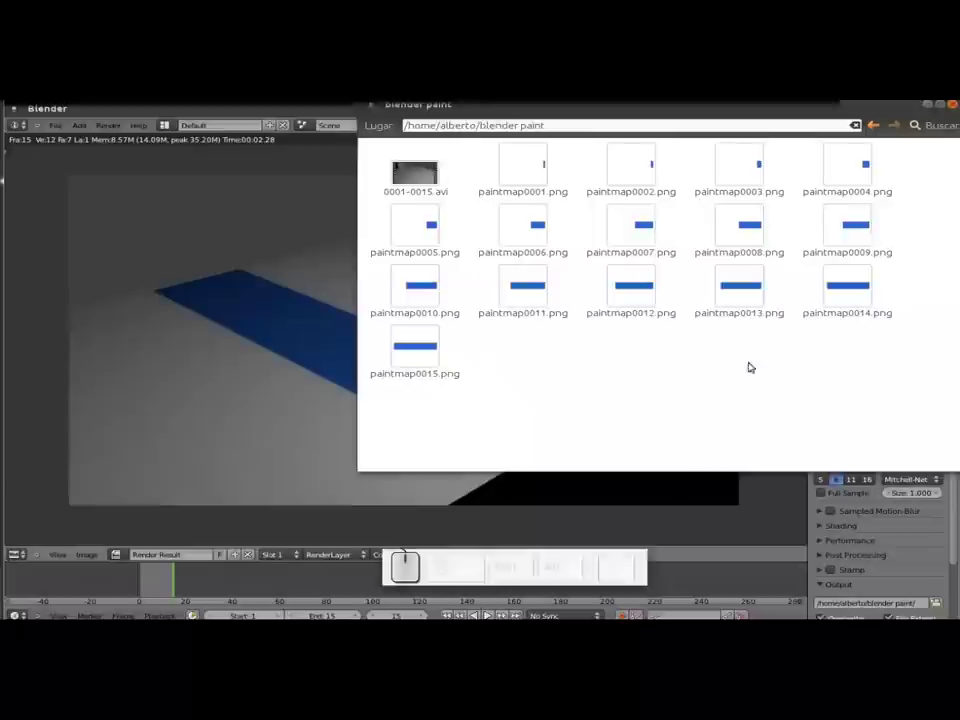
pyautogui.rightClick(421, 165)
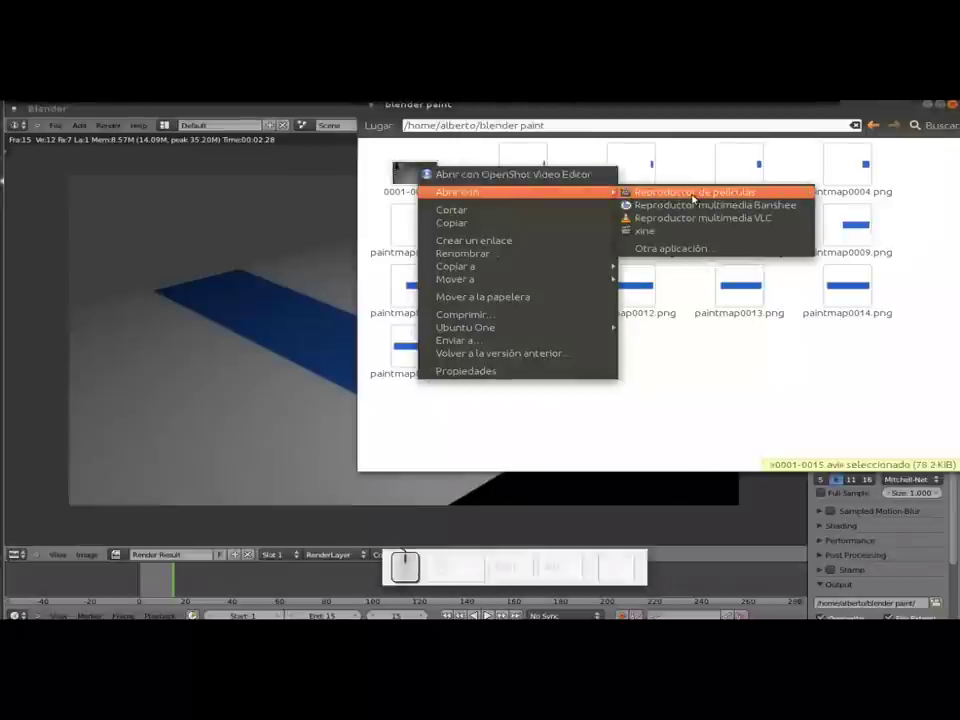
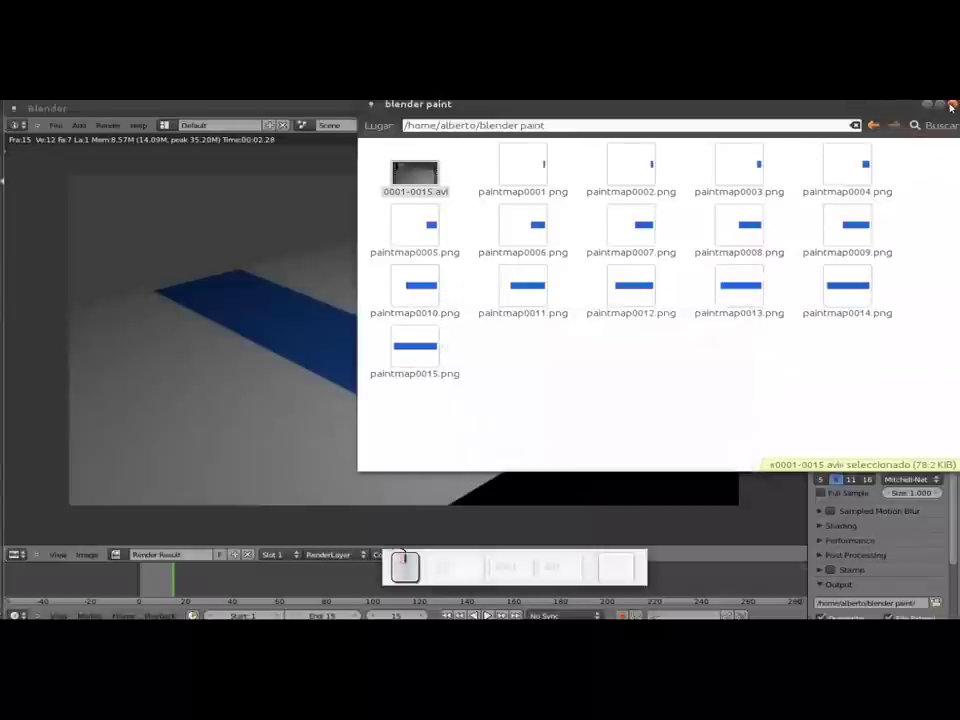
pyautogui.click(953, 103)
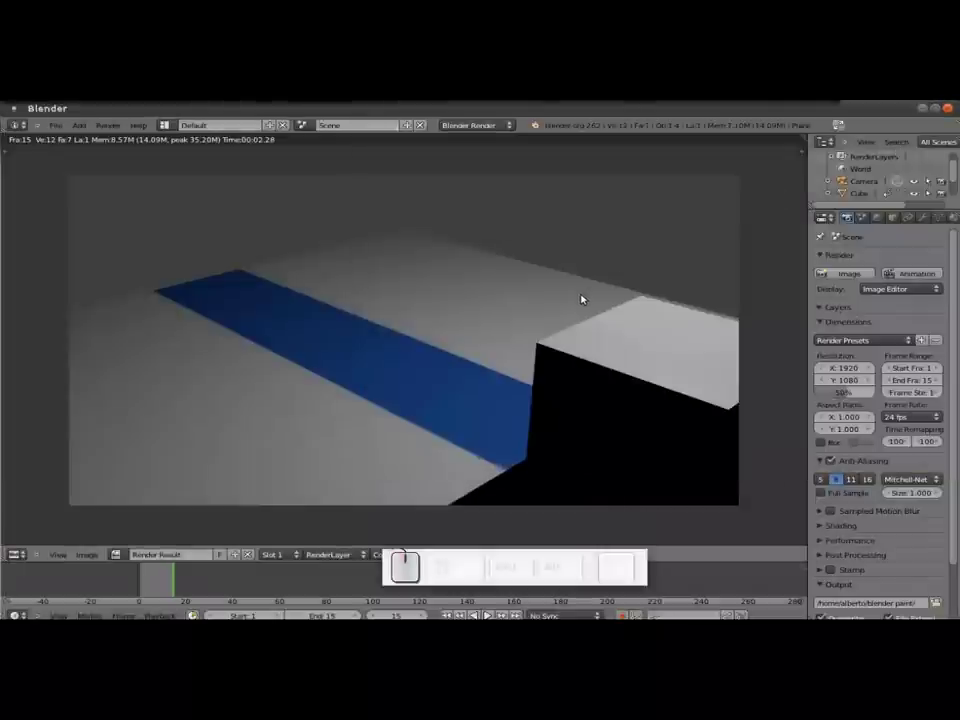